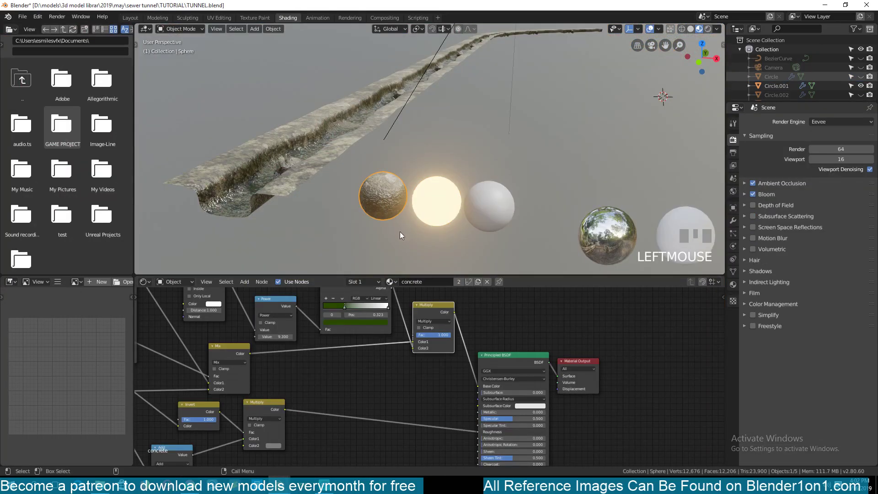
Step: Inspect the tunnel segment and concrete material sphere, then save TUNNEL.blend with Ctrl+S
{"action": "scroll", "scroll_direction": "down", "scroll_amount": 3}
{"action": "scroll", "scroll_direction": "up", "scroll_amount": 3}
{"action": "key", "text": "alt+h"}
{"action": "left_click", "coordinate": [437, 180]}
{"action": "left_click", "coordinate": [381, 151]}
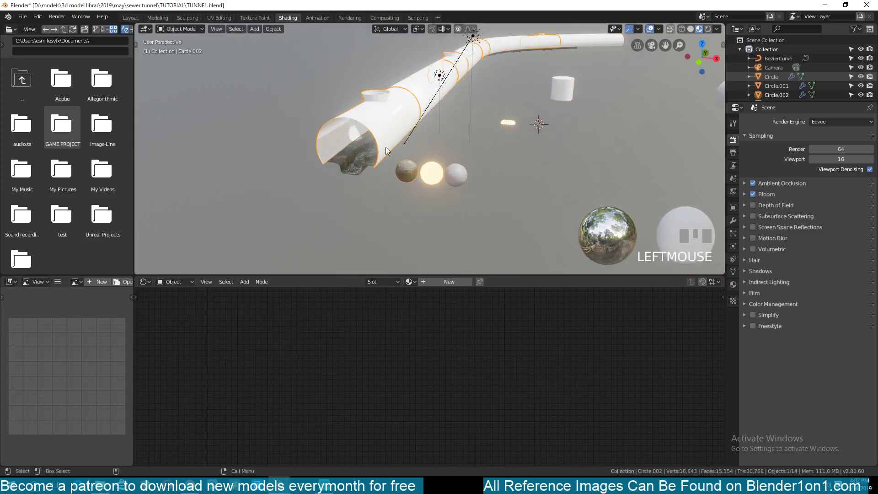
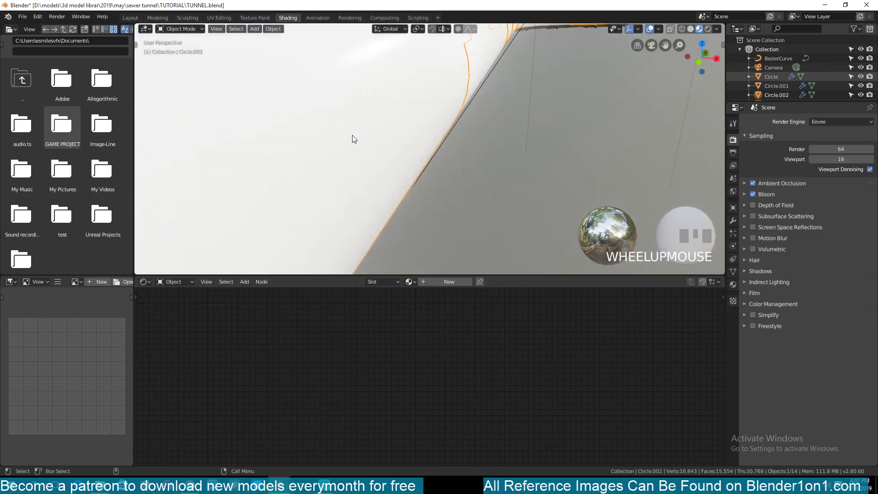
{"action": "scroll", "scroll_direction": "down", "scroll_amount": 3}
{"action": "left_click", "coordinate": [497, 174]}
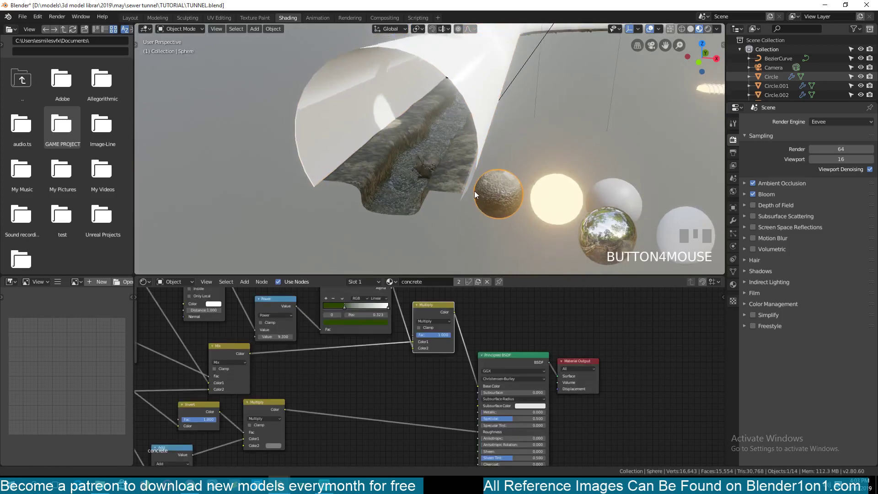
{"action": "left_click", "coordinate": [503, 213]}
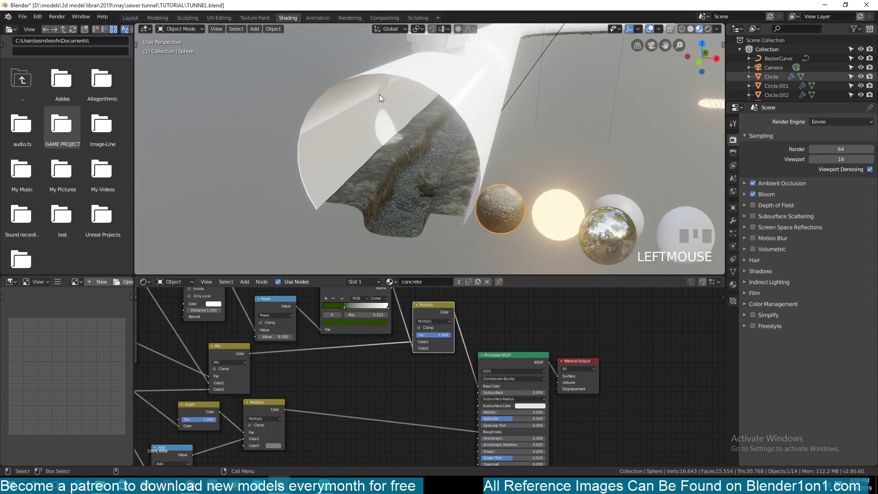
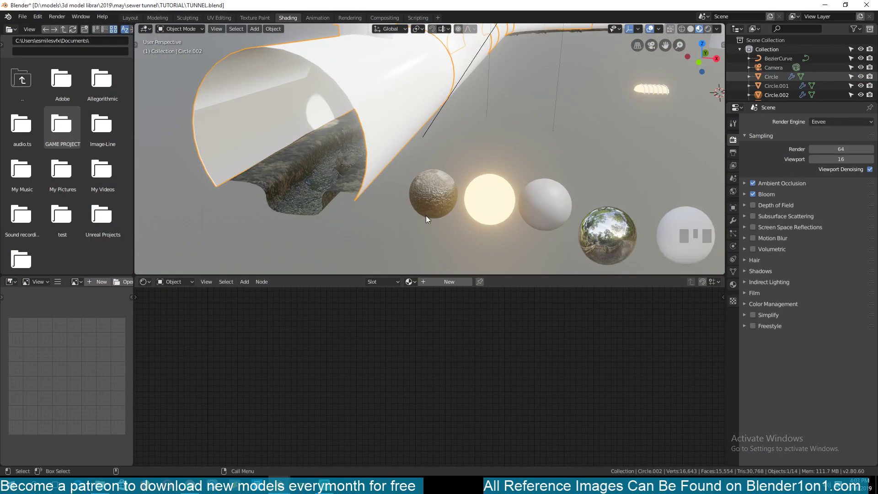
{"action": "left_click", "coordinate": [429, 201]}
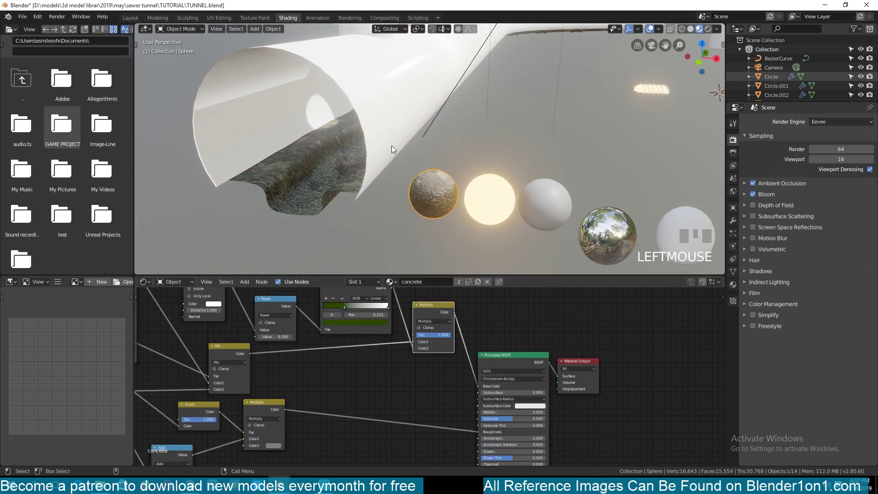
{"action": "left_click", "coordinate": [394, 148]}
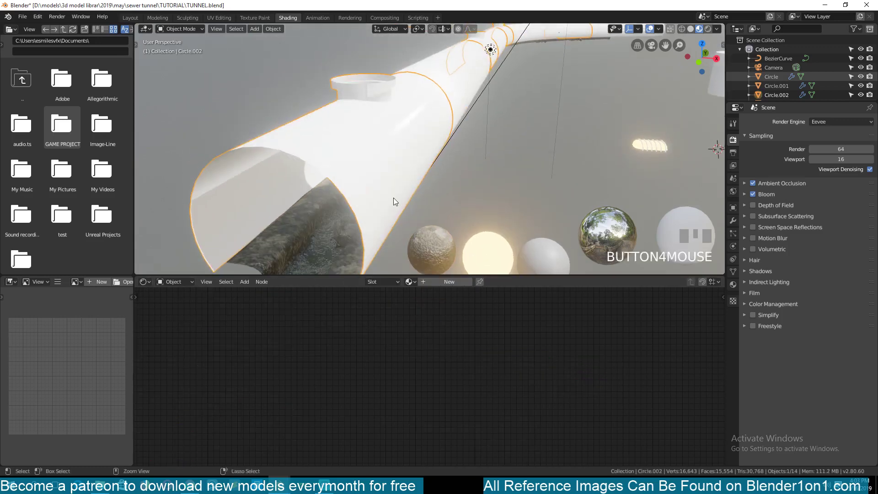
{"action": "key", "text": "ctrl+s"}
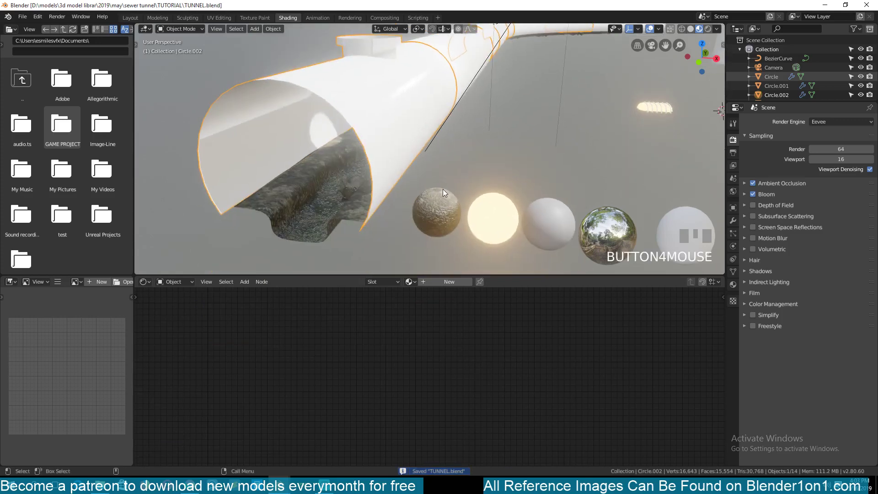
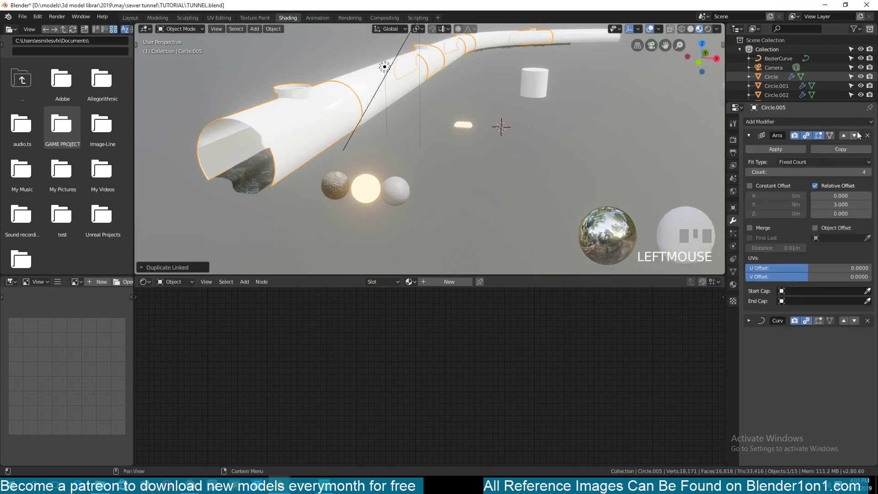
Step: Duplicate a tunnel segment and move the copy aside from the main tunnel
{"action": "left_click_drag", "start_coordinate": [867, 138], "coordinate": [352, 212]}
{"action": "scroll", "scroll_direction": "down", "scroll_amount": 3}
{"action": "scroll", "scroll_direction": "up", "scroll_amount": 3}
{"action": "key", "text": "alt+g"}
{"action": "scroll", "scroll_direction": "up", "scroll_amount": 3}
{"action": "scroll", "scroll_direction": "down", "scroll_amount": 3}
{"action": "key", "text": "g"}
{"action": "left_click_drag", "start_coordinate": [391, 163], "coordinate": [579, 187]}
{"action": "key", "text": "KP_Decimal"}
Step: Adjust the copy's Array and Curve modifiers and bring up the concrete sphere's material nodes
{"action": "scroll", "scroll_direction": "up", "scroll_amount": 3}
{"action": "left_click", "coordinate": [437, 284]}
{"action": "left_click", "coordinate": [323, 396]}
{"action": "left_click_drag", "start_coordinate": [241, 410], "coordinate": [260, 181]}
{"action": "key", "text": "`"}
{"action": "scroll", "scroll_direction": "down", "scroll_amount": 3}
{"action": "scroll", "scroll_direction": "up", "scroll_amount": 3}
{"action": "left_click", "coordinate": [282, 191]}
{"action": "left_click", "coordinate": [344, 196]}
{"action": "left_click", "coordinate": [238, 202]}
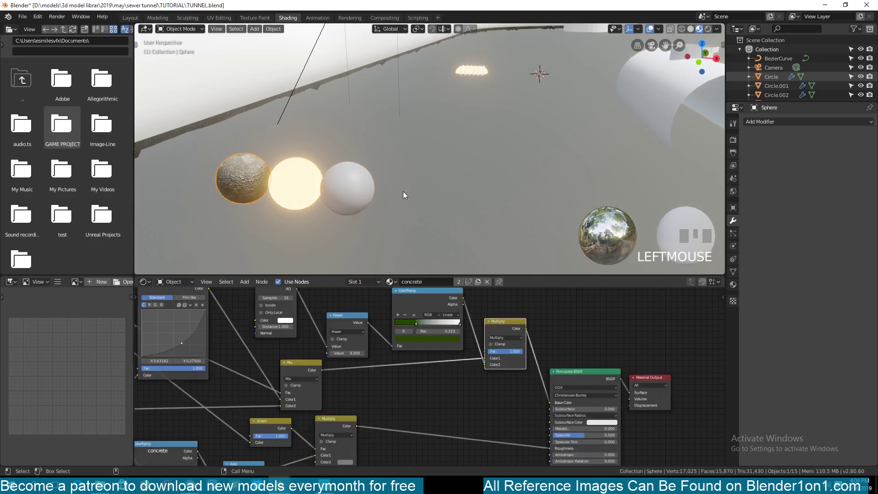
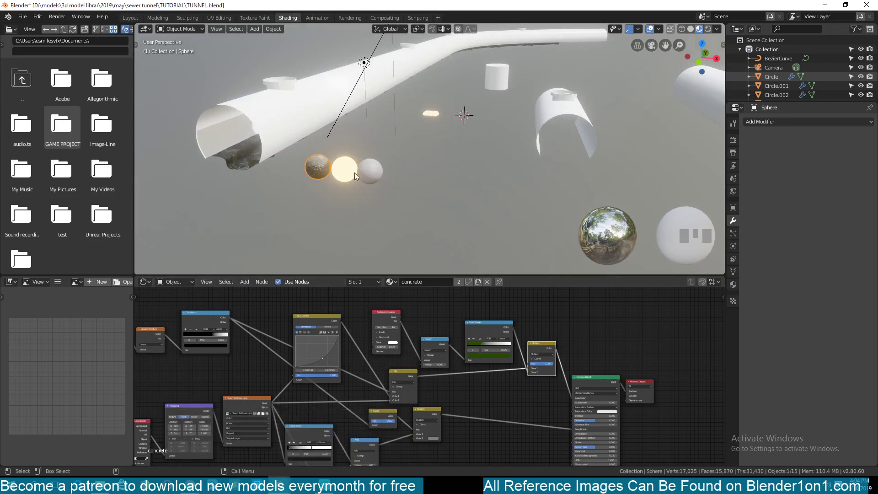
Step: Select the separate segment and bring up the Shader Editor's add-node list at Texture
{"action": "left_click", "coordinate": [558, 116]}
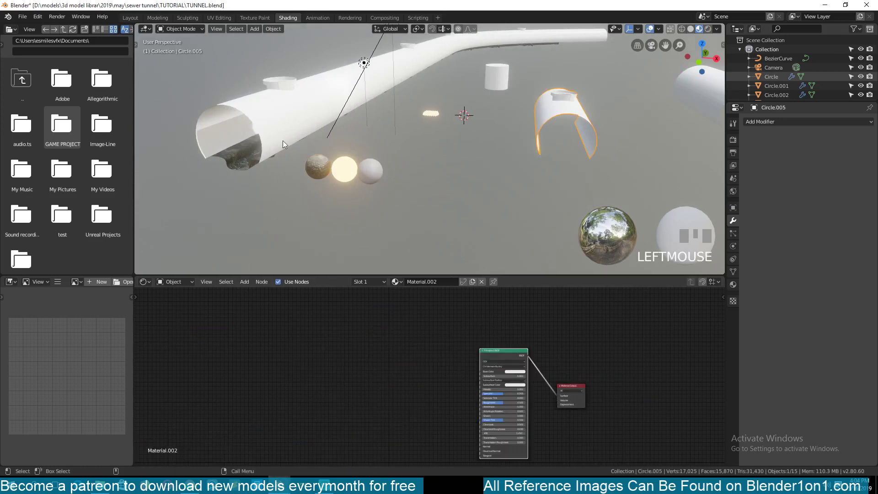
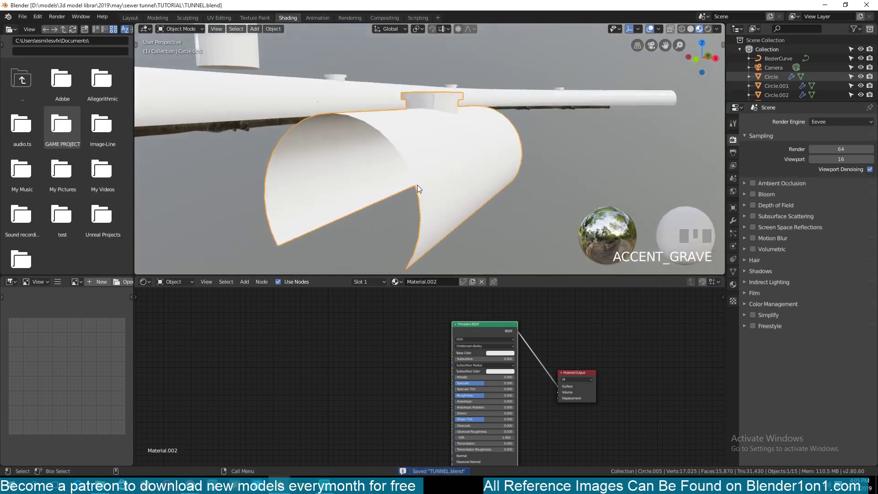
{"action": "key", "text": "shift+a"}
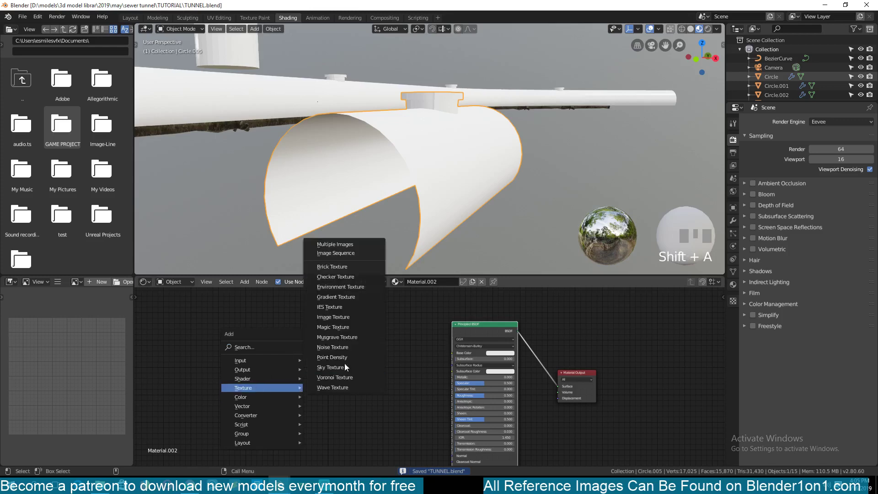
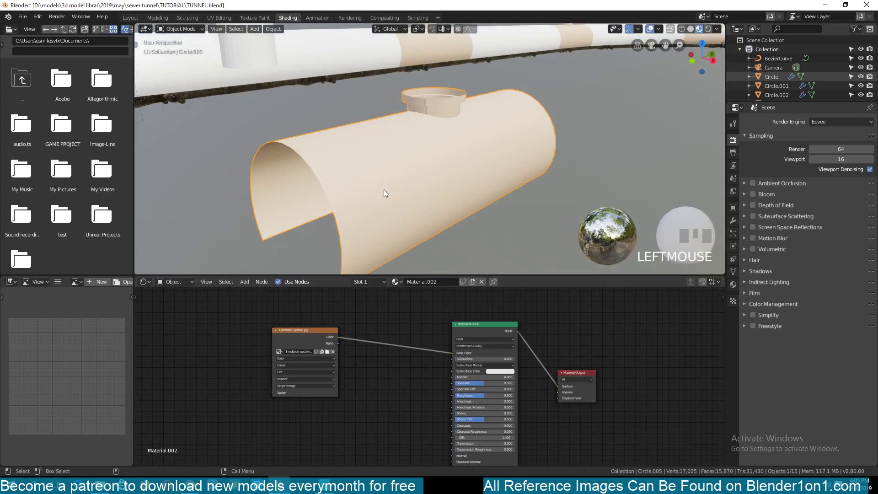
Step: Toggle the viewport view to check the brick-tinted segment
{"action": "key", "text": "`"}
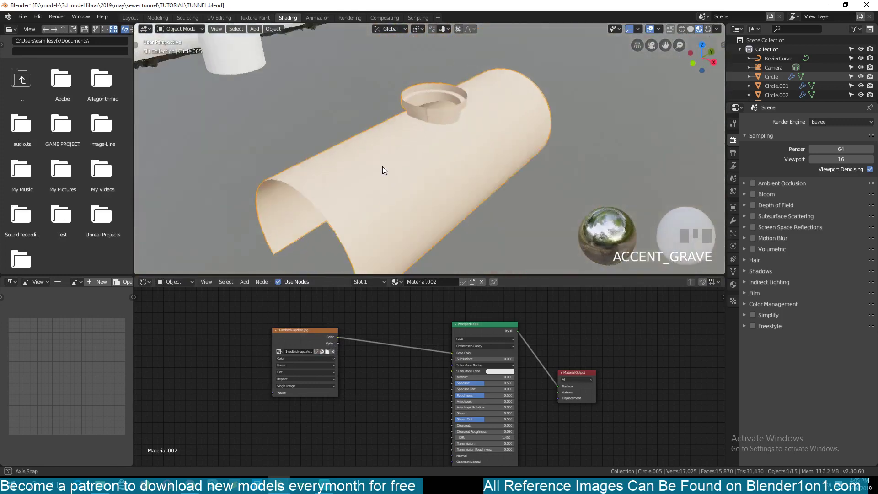
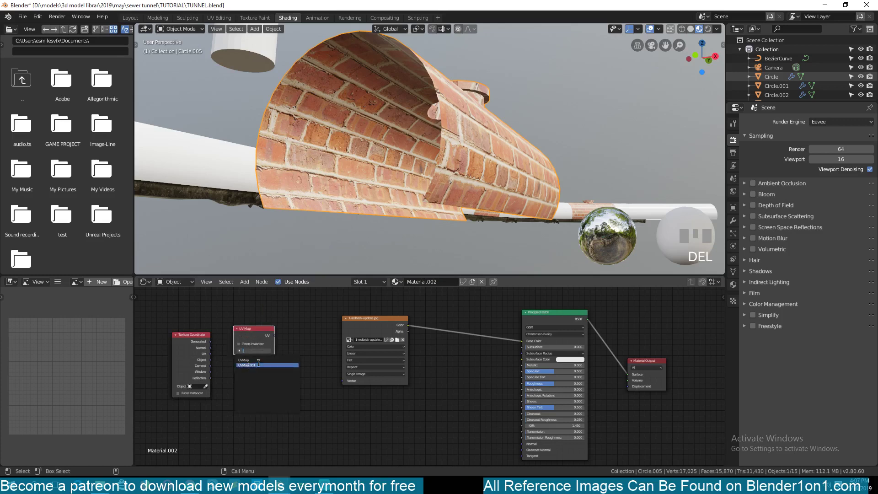
Step: Remove the UV Map node from Material.002, leaving only the Texture Coordinate node
{"action": "left_click", "coordinate": [261, 341]}
{"action": "key", "text": "Delete"}
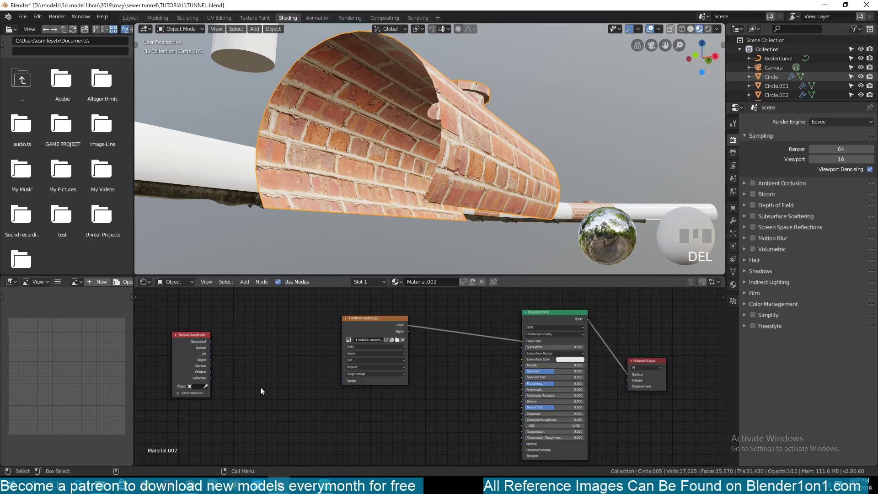
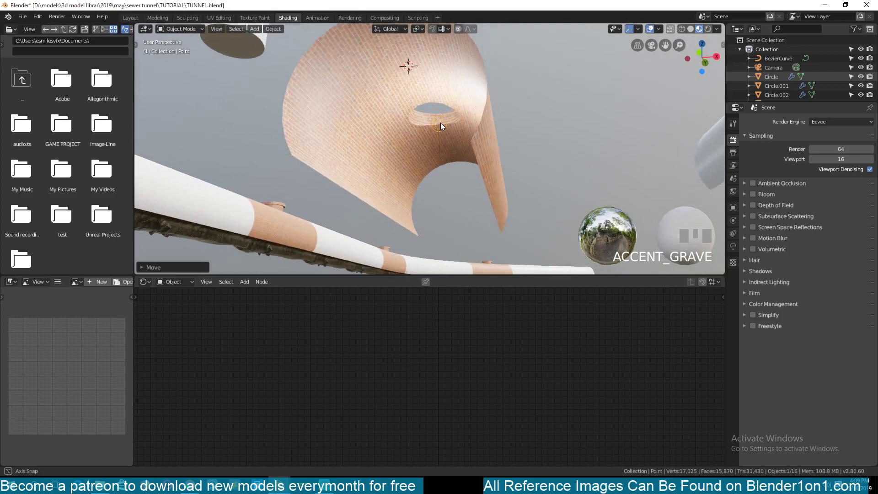
Step: Insert a ColorRamp node between the brick image texture and the shader in the segment's material
{"action": "left_click", "coordinate": [543, 150]}
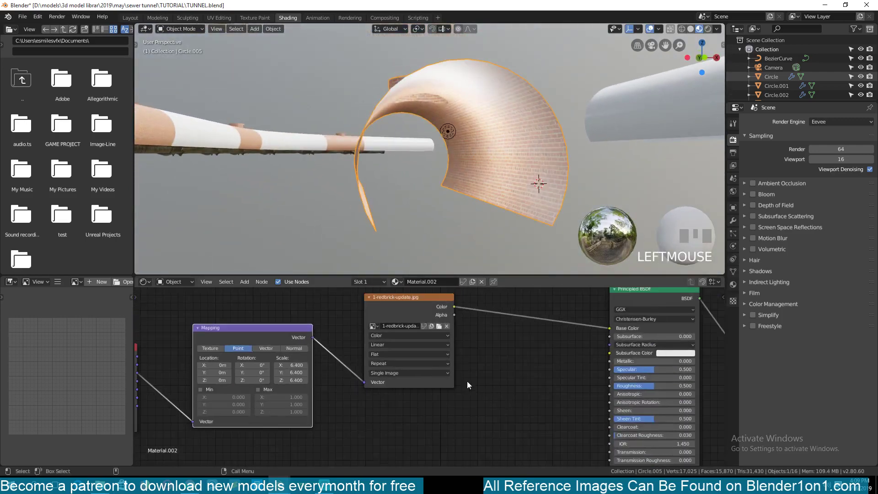
{"action": "key", "text": "`"}
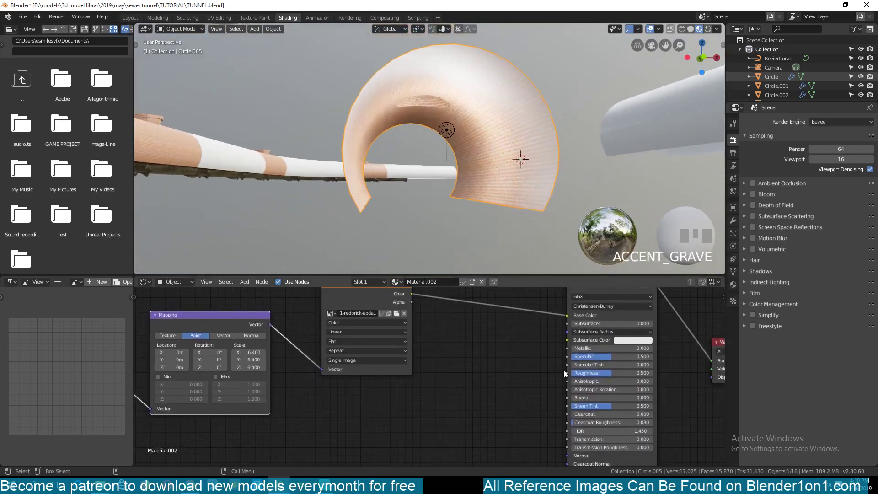
{"action": "left_click_drag", "start_coordinate": [376, 308], "coordinate": [319, 315]}
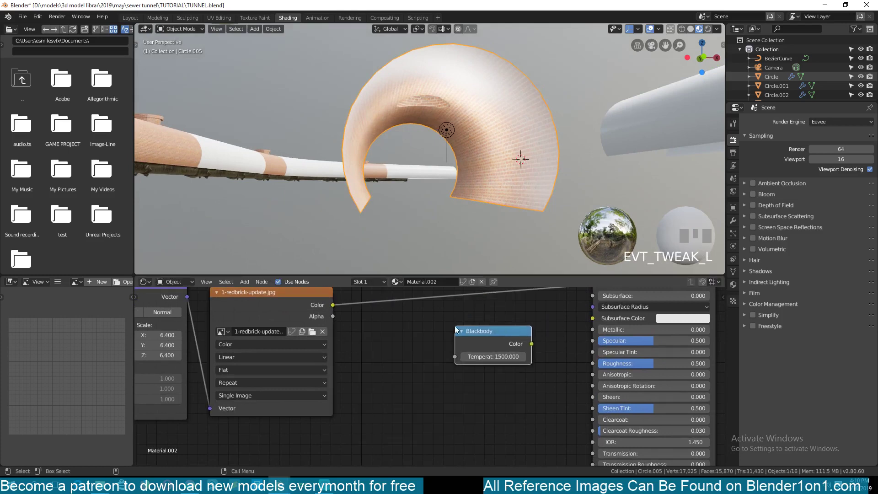
{"action": "key", "text": "Delete"}
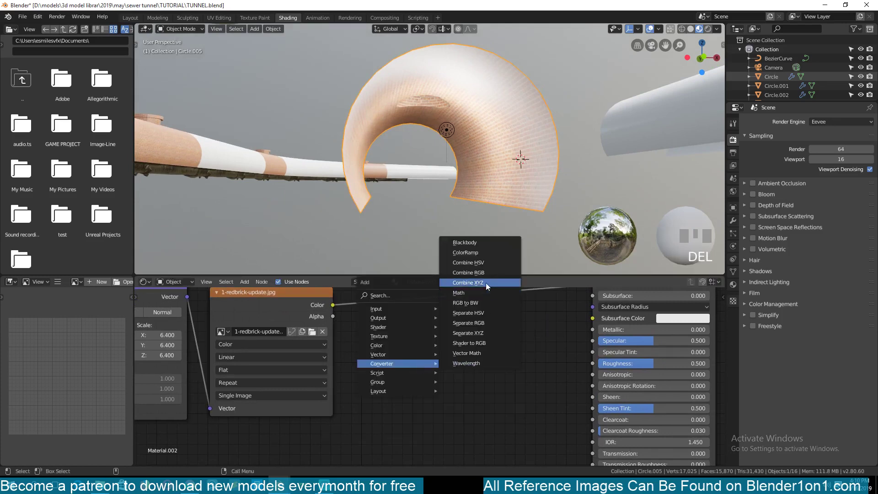
{"action": "left_click_drag", "start_coordinate": [333, 309], "coordinate": [473, 351]}
{"action": "key", "text": "`"}
Step: Move the dark ramp stop to about 0.195 and tone the light stop to grey (Value 0.65)
{"action": "scroll", "scroll_direction": "up", "scroll_amount": 3}
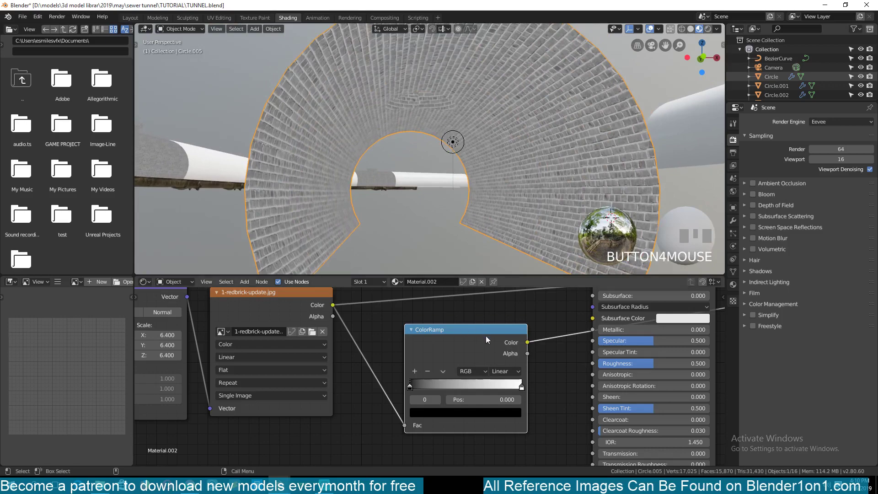
{"action": "key", "text": "`"}
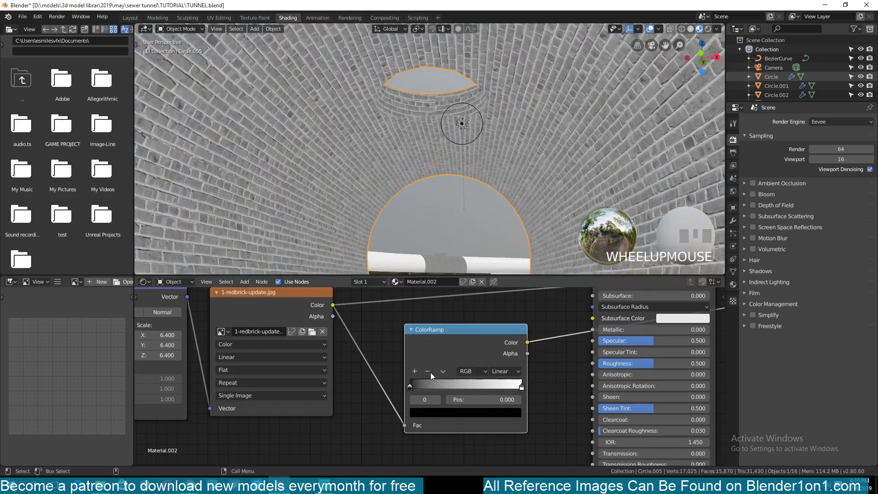
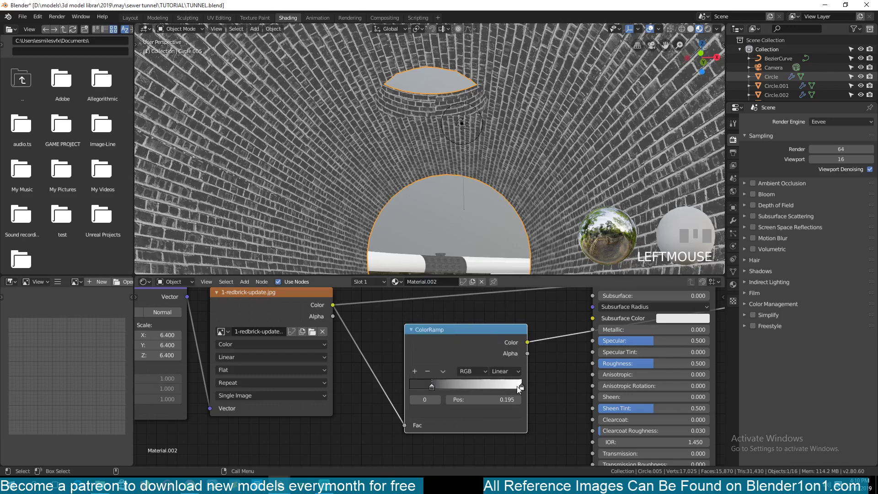
{"action": "left_click", "coordinate": [524, 391]}
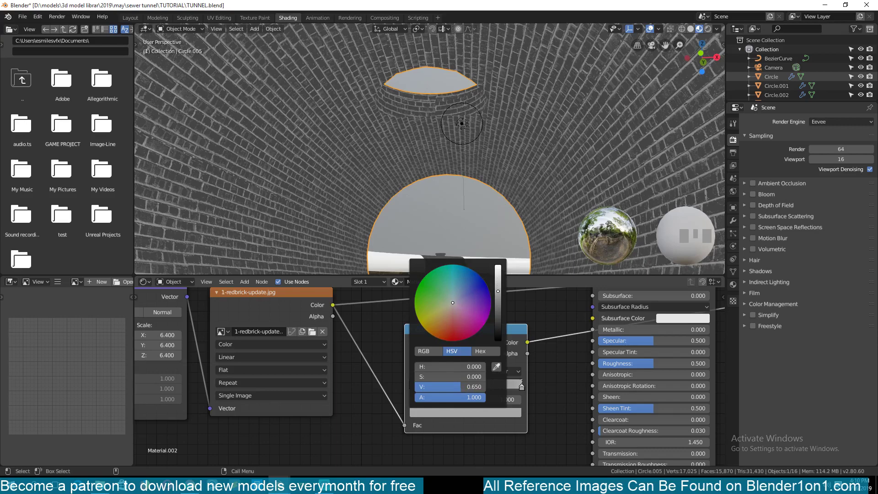
{"action": "left_click_drag", "start_coordinate": [528, 345], "coordinate": [569, 331]}
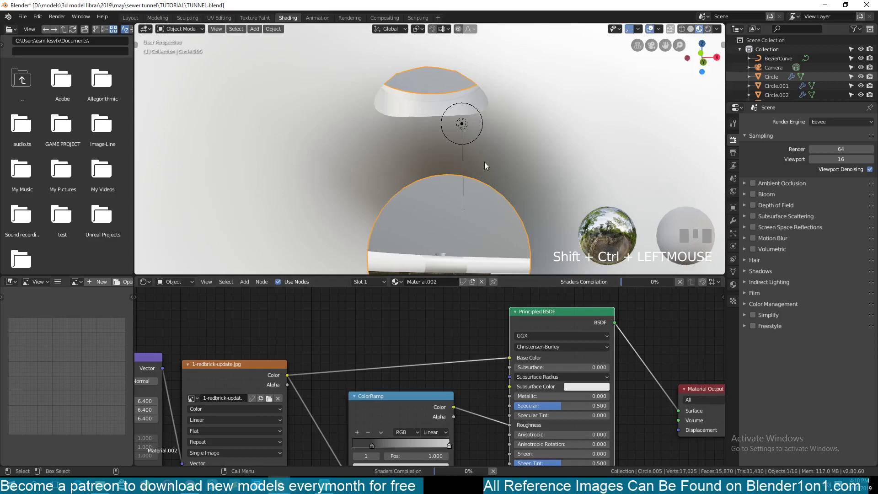
Step: Drive Roughness from the ColorRamp and preview it as a greyscale brick mask via a Viewer node
{"action": "scroll", "scroll_direction": "down", "scroll_amount": 3}
{"action": "key", "text": "`"}
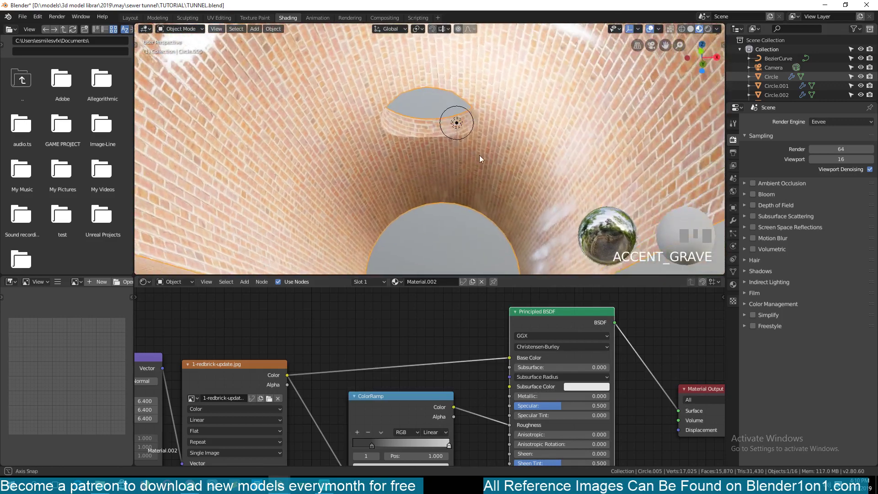
{"action": "scroll", "scroll_direction": "down", "scroll_amount": 3}
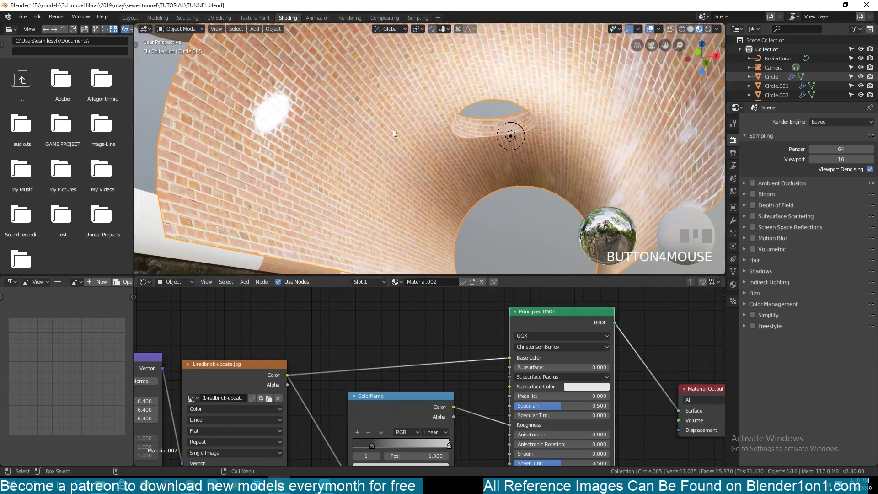
{"action": "key", "text": "`"}
{"action": "left_click", "coordinate": [432, 349]}
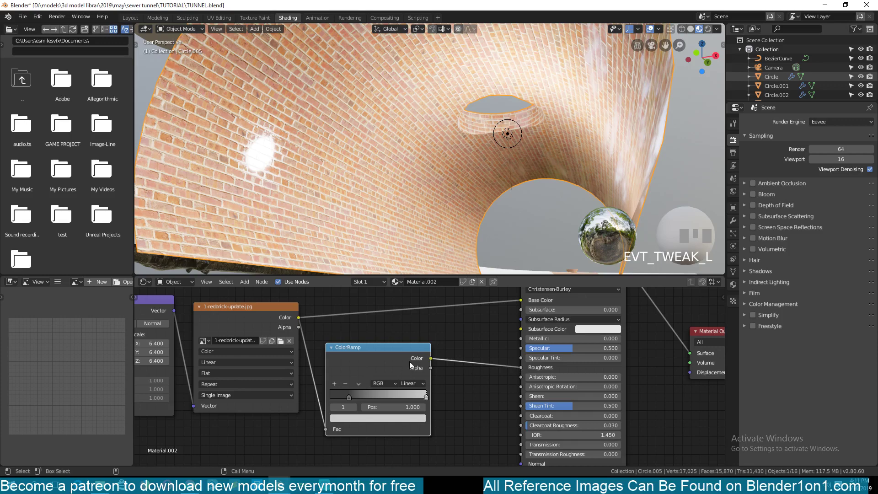
{"action": "left_click_drag", "start_coordinate": [397, 356], "coordinate": [377, 371]}
{"action": "left_click", "coordinate": [377, 371]}
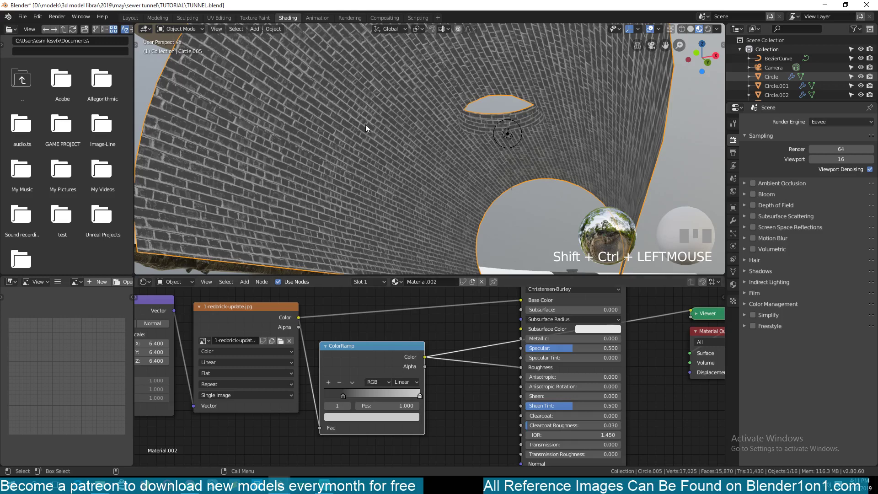
Step: Insert an Add math node (0.160) into the roughness link with the dark stop at 0.141
{"action": "left_click_drag", "start_coordinate": [350, 399], "coordinate": [453, 325]}
{"action": "left_click_drag", "start_coordinate": [483, 333], "coordinate": [391, 360]}
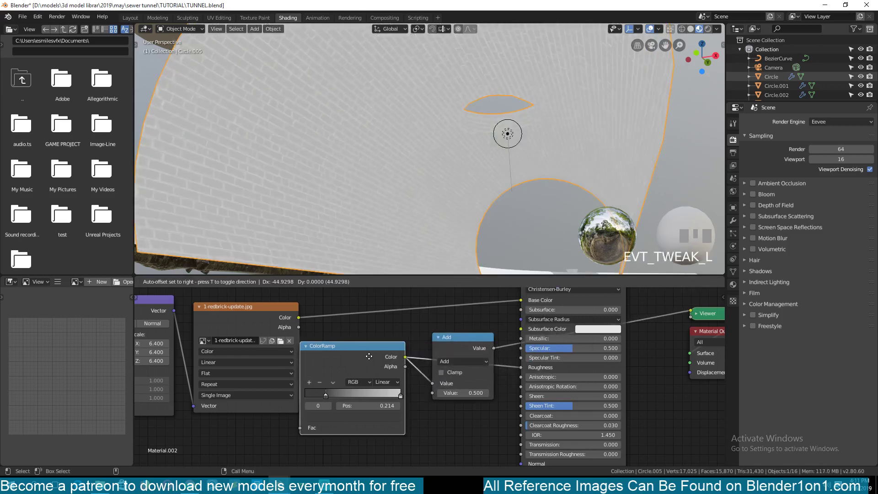
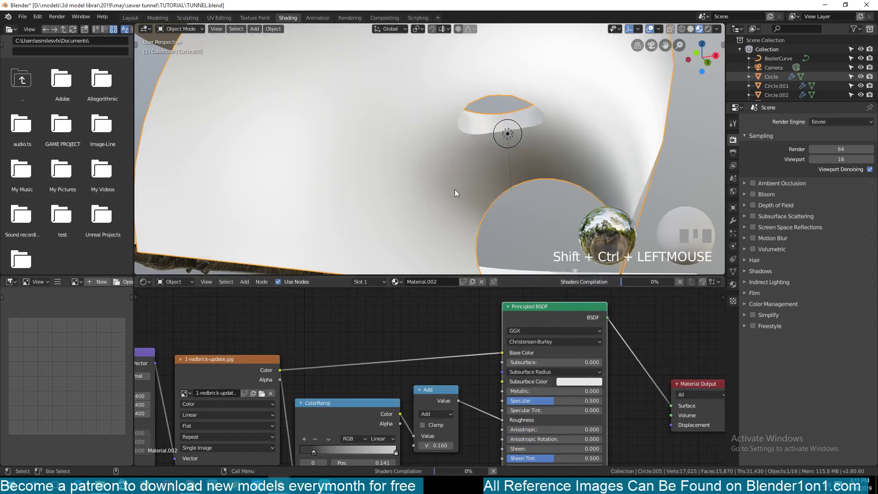
{"action": "key", "text": "`"}
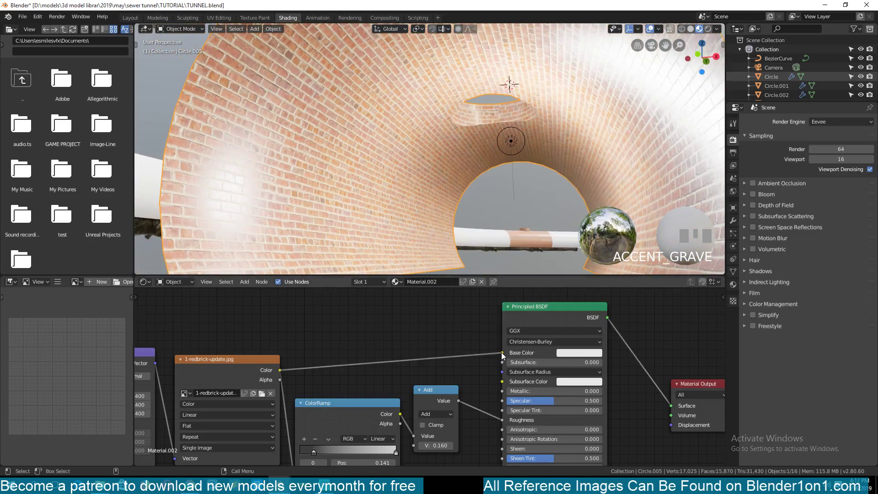
Step: Add a Vector > Bump node and place it unconnected below the Add node
{"action": "left_click_drag", "start_coordinate": [484, 352], "coordinate": [369, 357]}
{"action": "key", "text": "`"}
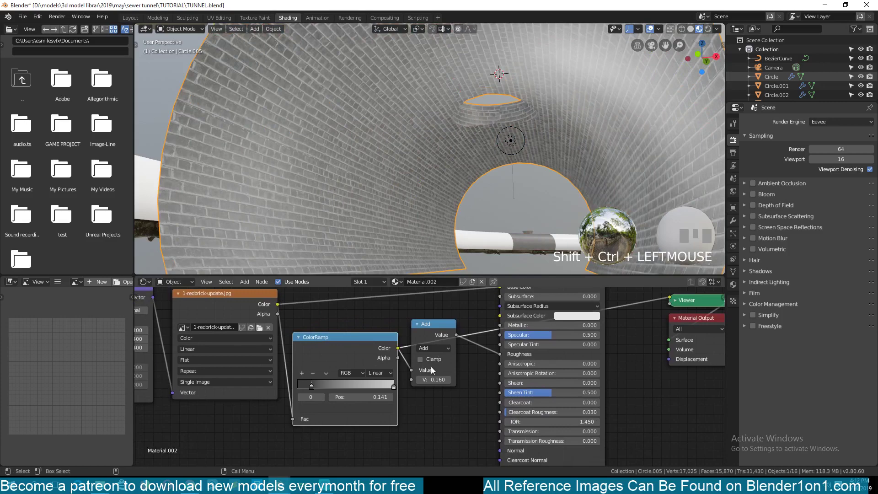
{"action": "left_click", "coordinate": [503, 433]}
{"action": "left_click", "coordinate": [361, 315]}
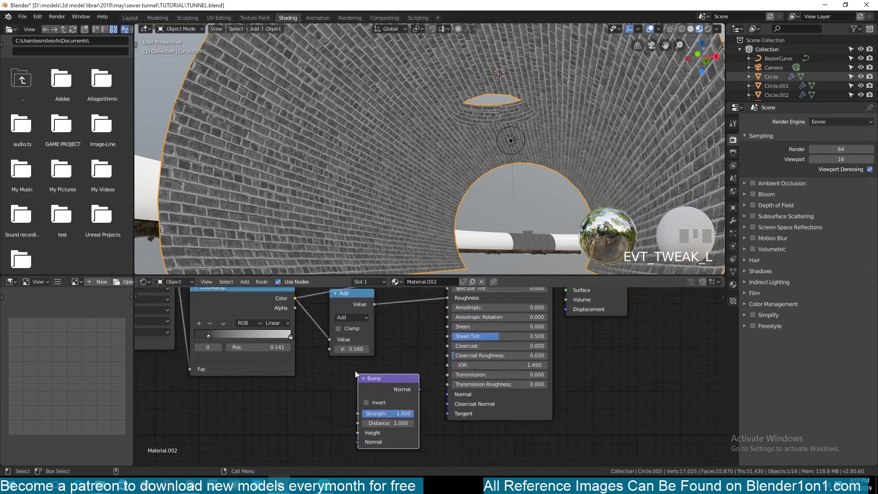
Step: Feed the ColorRamp brick mask into the Bump node's Height and preview the embossed relief in the viewport
{"action": "left_click_drag", "start_coordinate": [298, 301], "coordinate": [465, 293]}
{"action": "key", "text": "`"}
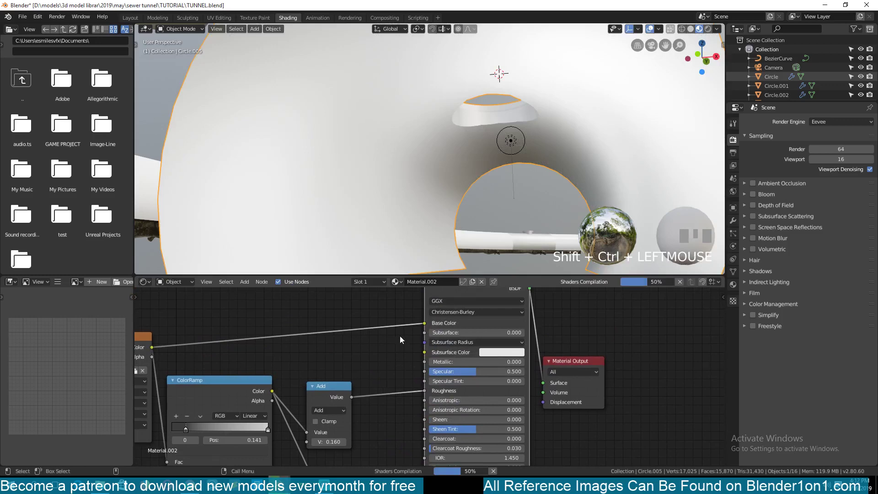
{"action": "left_click_drag", "start_coordinate": [398, 363], "coordinate": [329, 215]}
{"action": "key", "text": "`"}
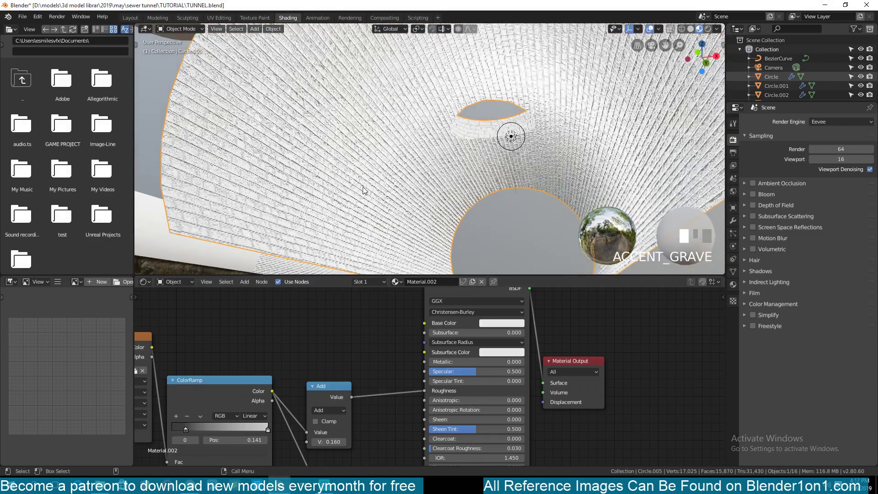
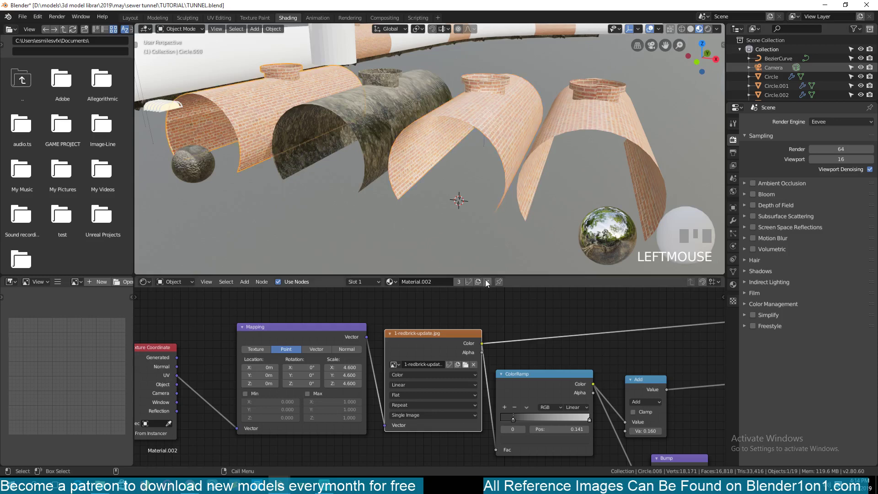
Step: Orbit over the tunnel pieces and make the plain white untextured segment the active object
{"action": "left_click_drag", "start_coordinate": [491, 282], "coordinate": [360, 122]}
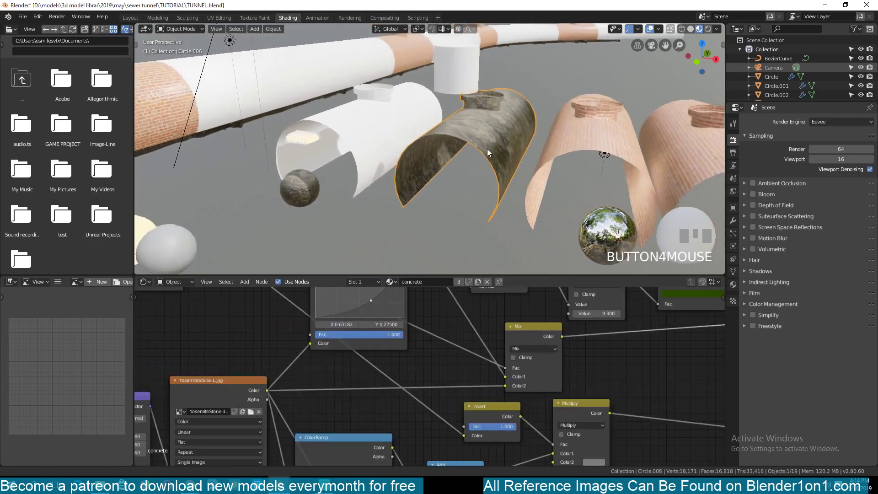
{"action": "scroll", "scroll_direction": "up", "scroll_amount": 3}
{"action": "key", "text": "`"}
Step: Create Material.003 with a default Principled BSDF on the white half-pipe segment
{"action": "left_click", "coordinate": [358, 128]}
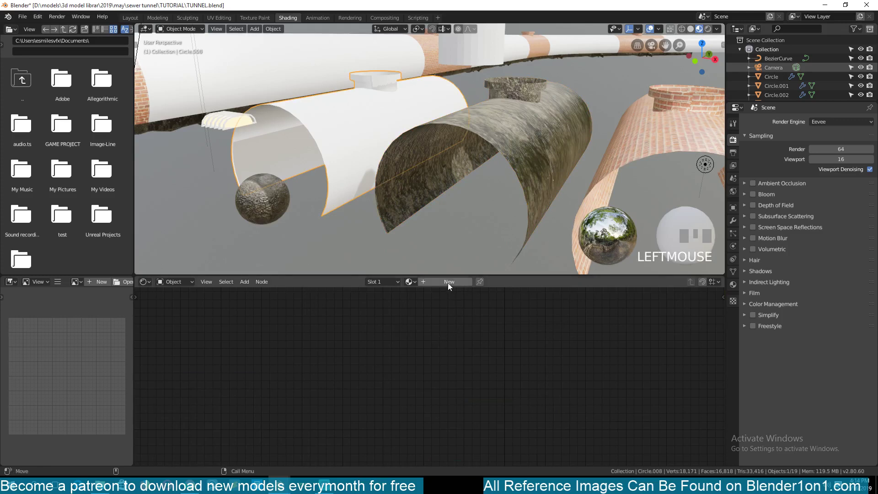
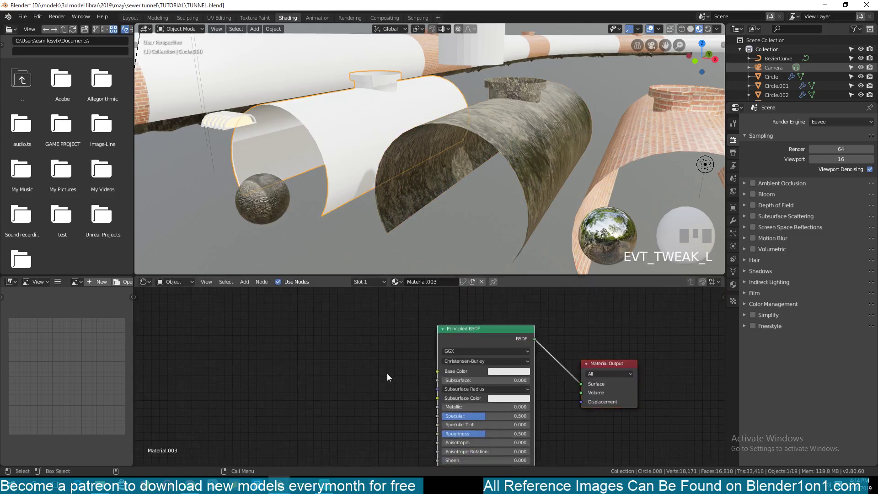
{"action": "scroll", "scroll_direction": "up", "scroll_amount": 3}
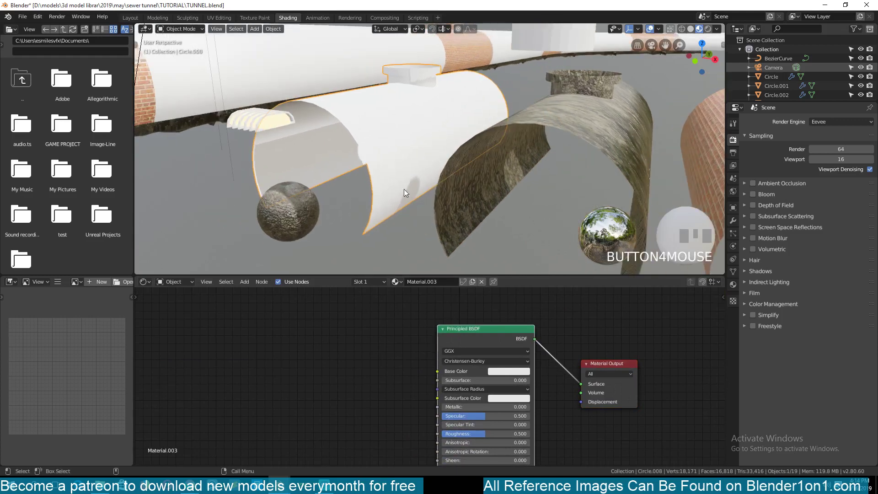